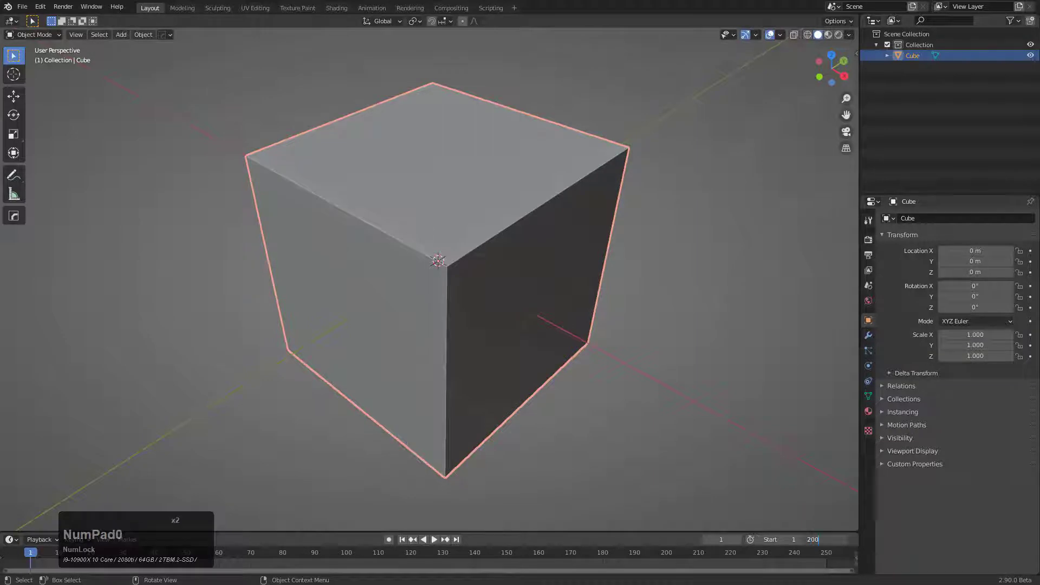
Set the timeline end to frame 2000 and add a HardOps turntable camera around the cube
key(KP_Enter)
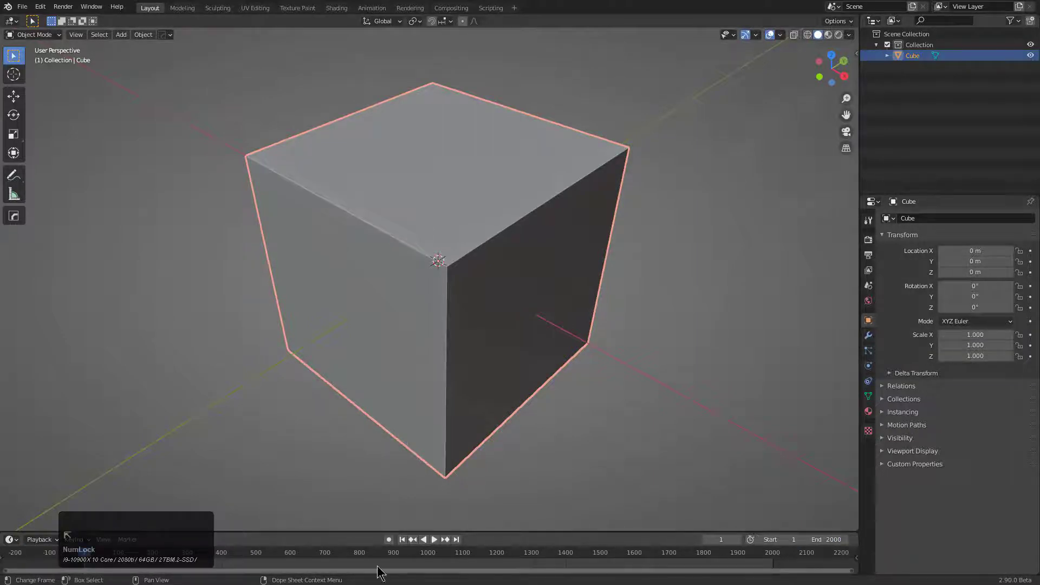
middle_click(535, 263)
key(q)
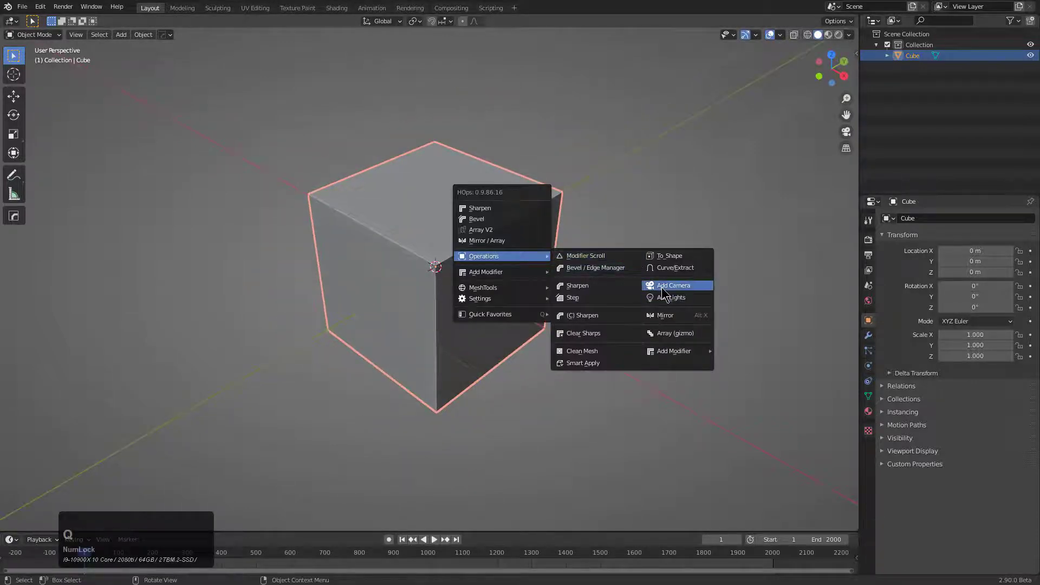
click(663, 289)
click(663, 289)
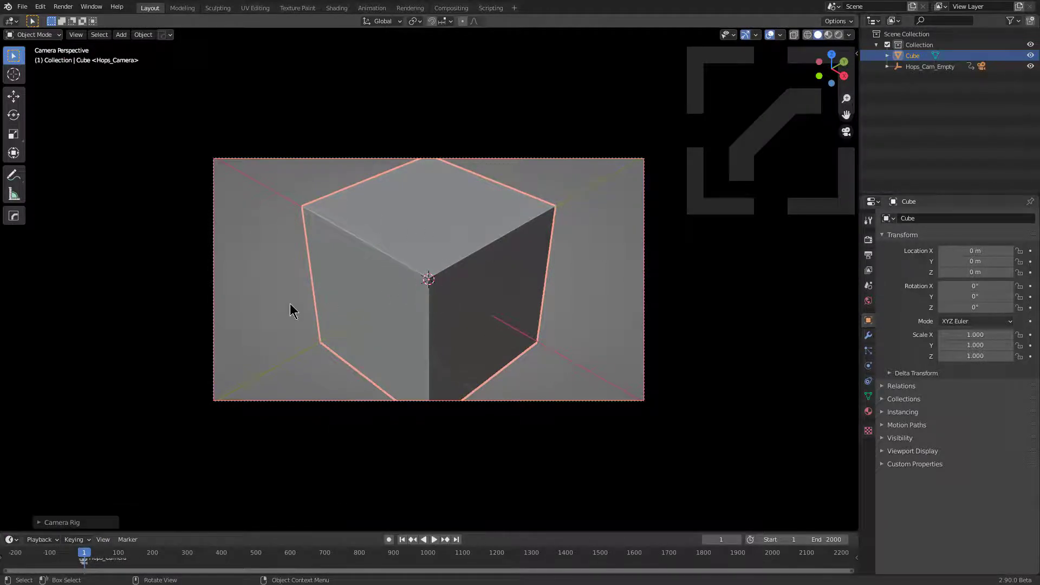
key(shift+Num_Lock)
click(78, 539)
right_click(90, 561)
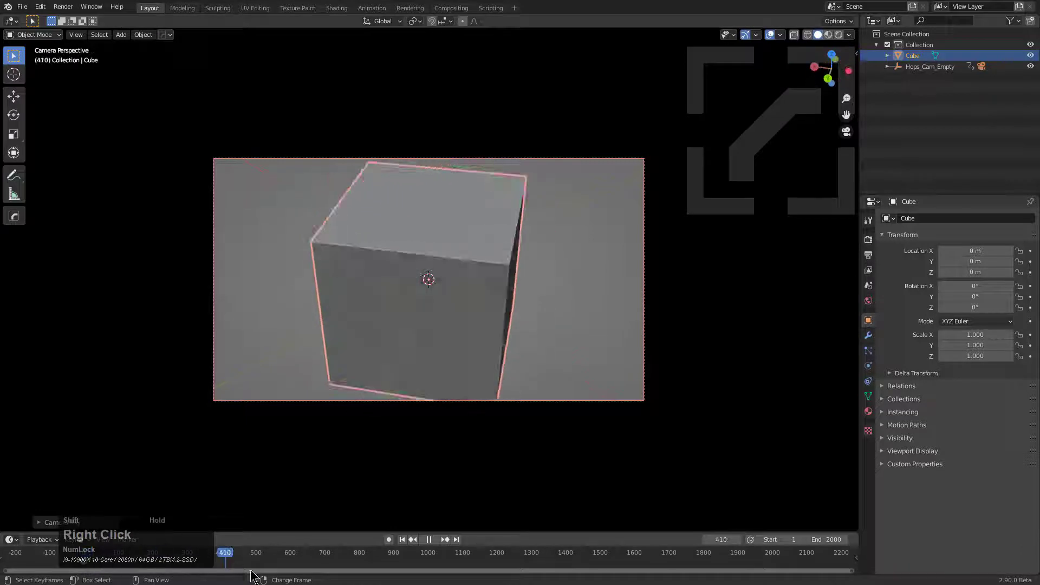
key(F9)
click(496, 380)
right_click(91, 561)
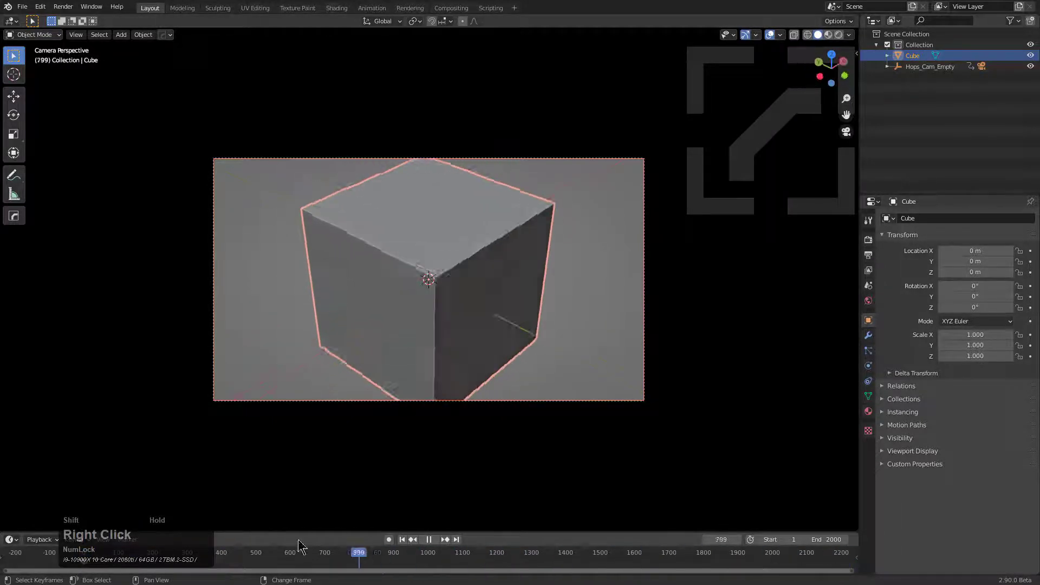
key(F9)
click(477, 376)
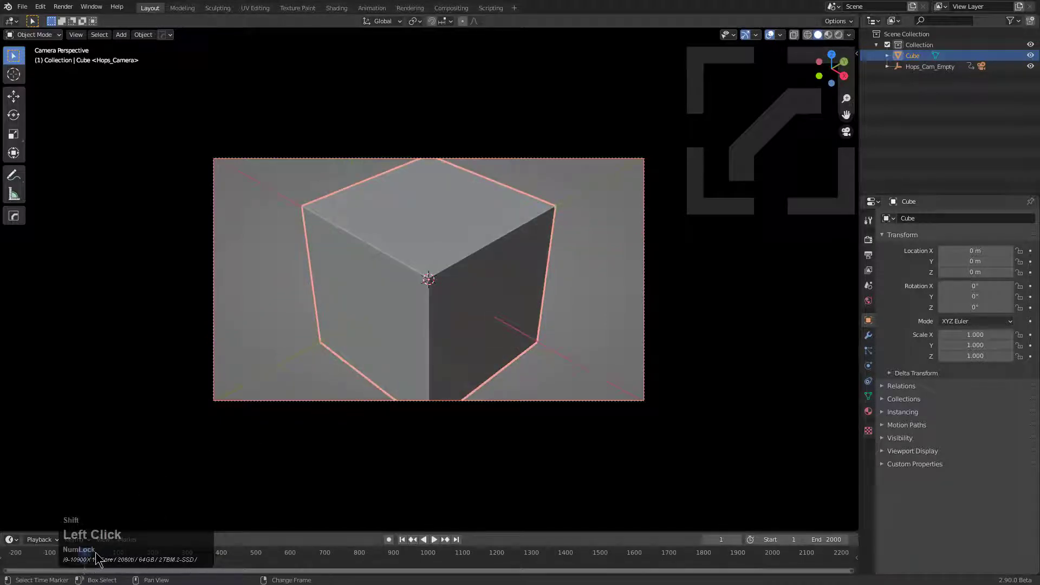
right_click(97, 557)
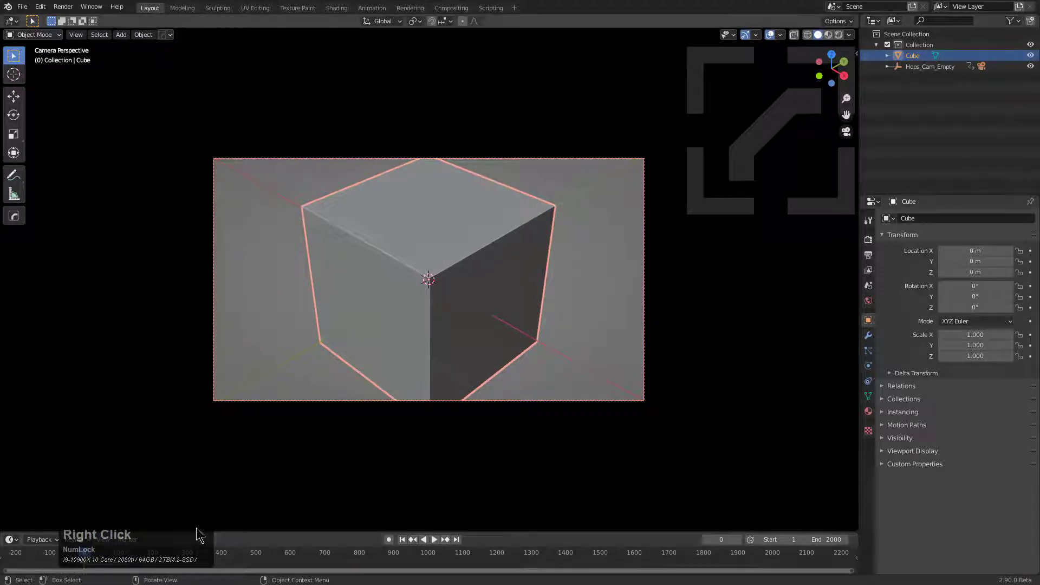
click(86, 564)
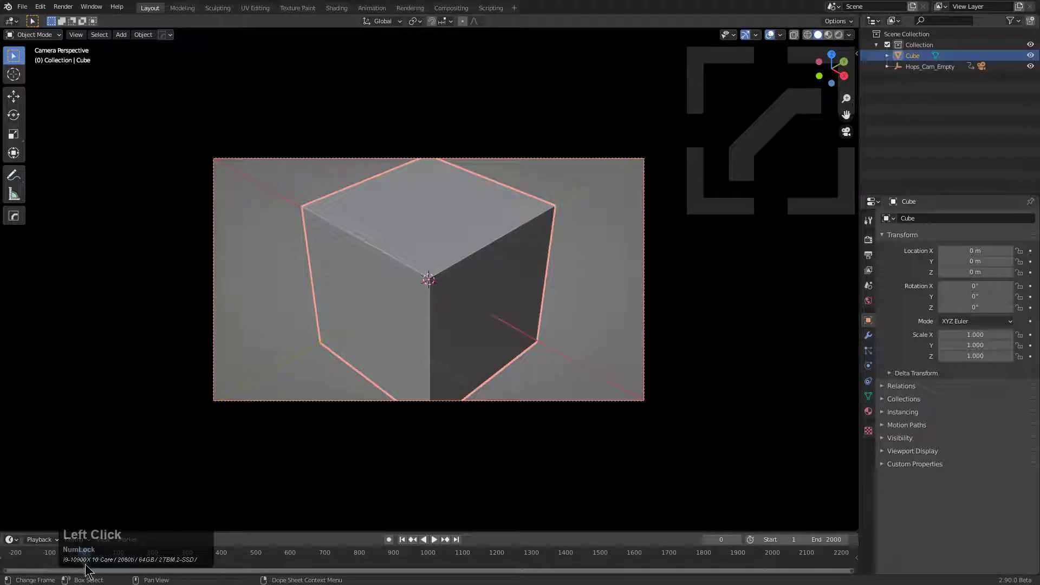
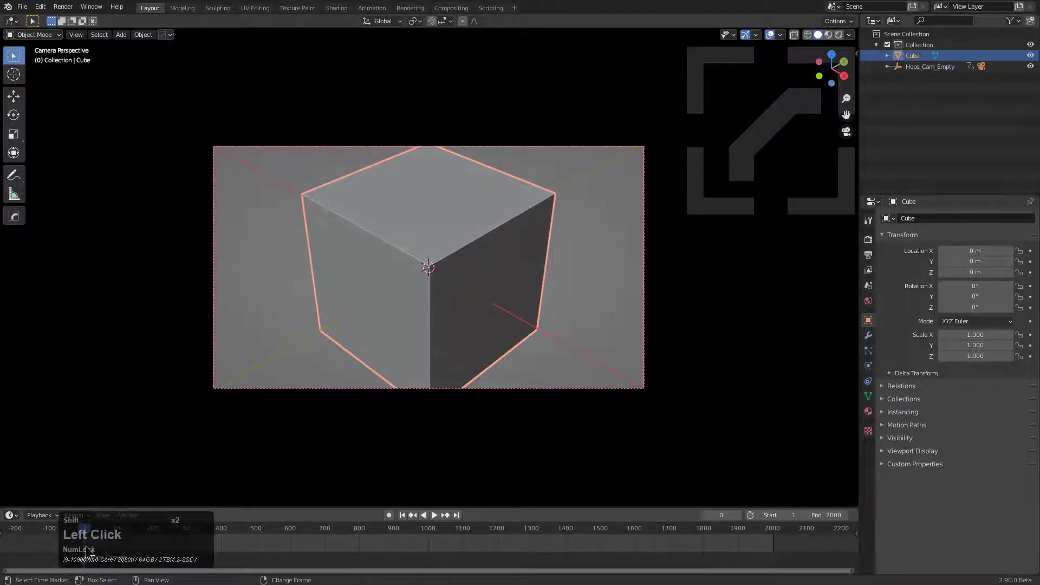
Pick a later frame on the timeline and orbit to a view near the cube's corner
right_click(86, 546)
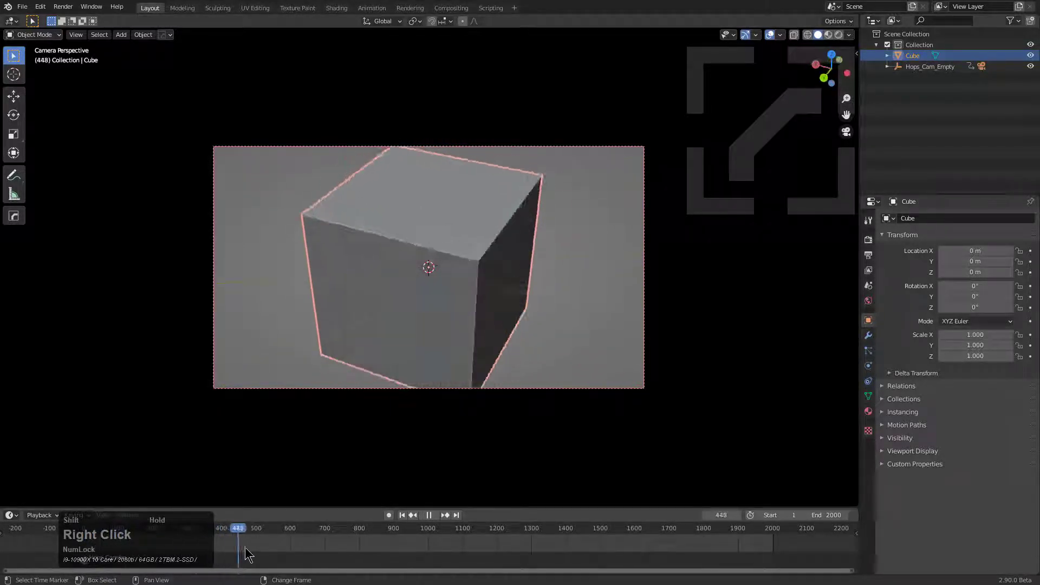
middle_click(350, 320)
scroll(up, 3)
middle_click(404, 316)
right_click(386, 230)
middle_click(403, 261)
key(a)
scroll(up, 3)
middle_click(439, 287)
middle_click(450, 296)
Add a second HardOps turntable camera at this frame, then scrub to frame 1298
key(q)
click(470, 305)
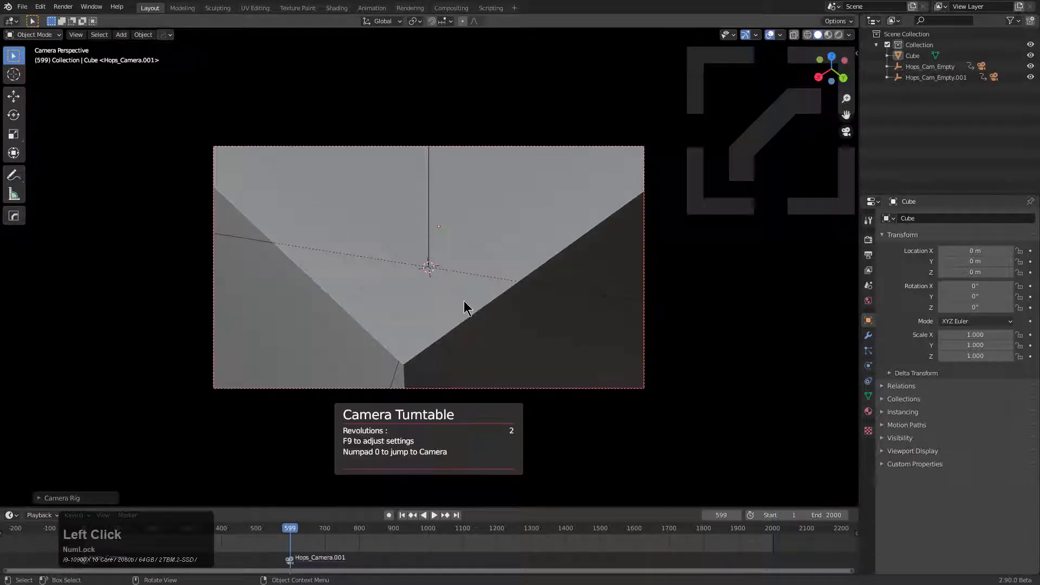
scroll(down, 3)
drag(493, 552, 532, 548)
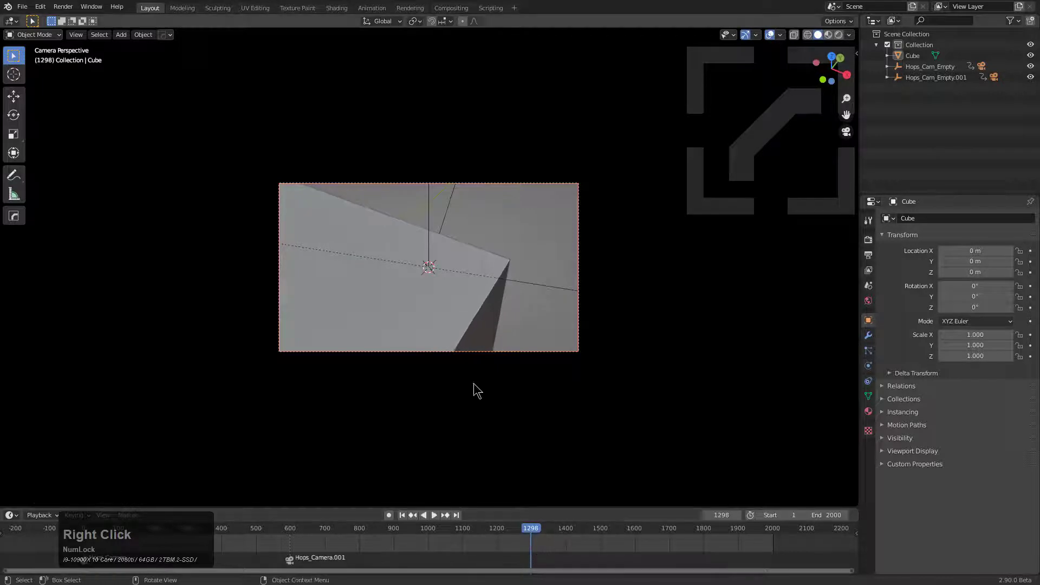
Orbit and frame the cube to set up the viewpoint for the next camera at frame 1298
middle_click(436, 374)
scroll(down, 3)
middle_click(276, 370)
scroll(down, 3)
middle_click(472, 359)
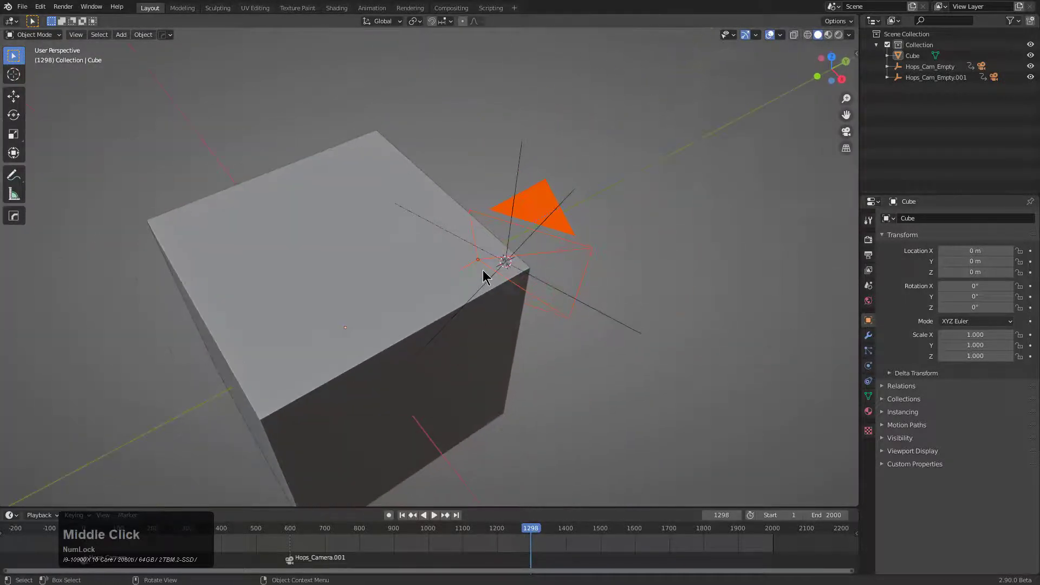
scroll(down, 3)
click(437, 271)
middle_click(430, 310)
scroll(down, 3)
key(alt+a)
middle_click(435, 299)
middle_click(427, 293)
click(419, 290)
middle_click(439, 300)
key(z)
middle_click(411, 312)
key(shift+c)
middle_click(369, 340)
middle_click(444, 335)
scroll(up, 3)
middle_click(440, 331)
scroll(down, 3)
middle_click(488, 306)
middle_click(465, 314)
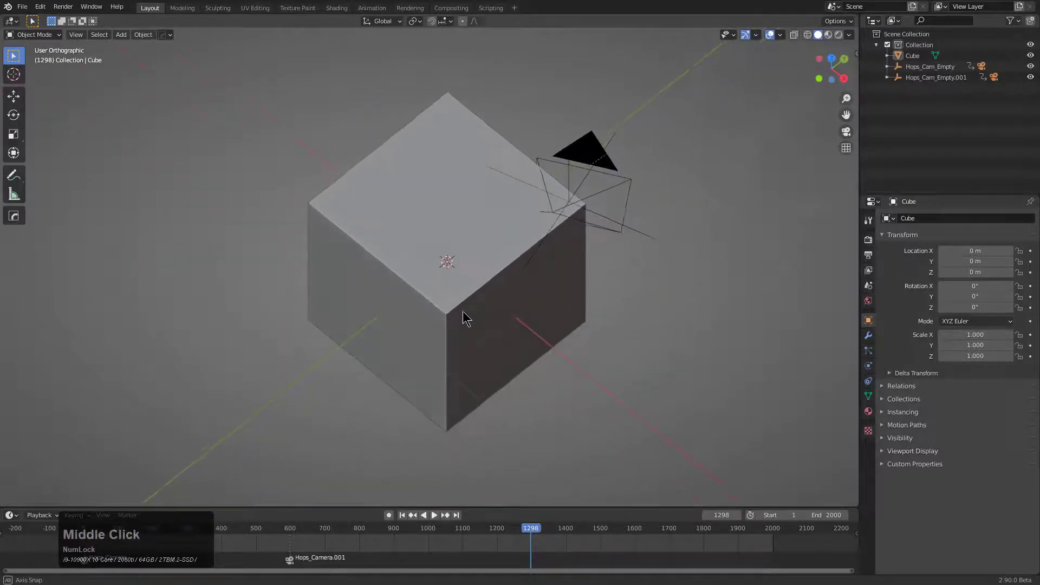
Add a third HardOps turntable camera marked at frame 1298, then scrub to frame 1712
key(q)
click(467, 317)
scroll(up, 3)
drag(639, 551, 480, 407)
Orbit the view to look at the cube's underside for the next camera
middle_click(456, 366)
right_click(436, 334)
middle_click(476, 357)
scroll(up, 3)
middle_click(417, 341)
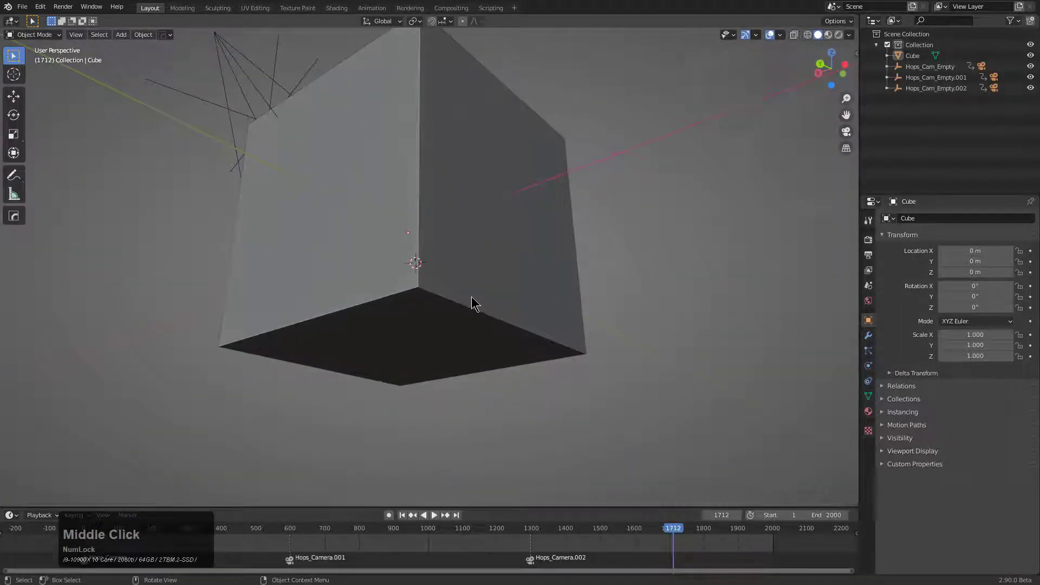
Add a fourth HardOps turntable camera at frame 1712 and move along to frame 1842
key(q)
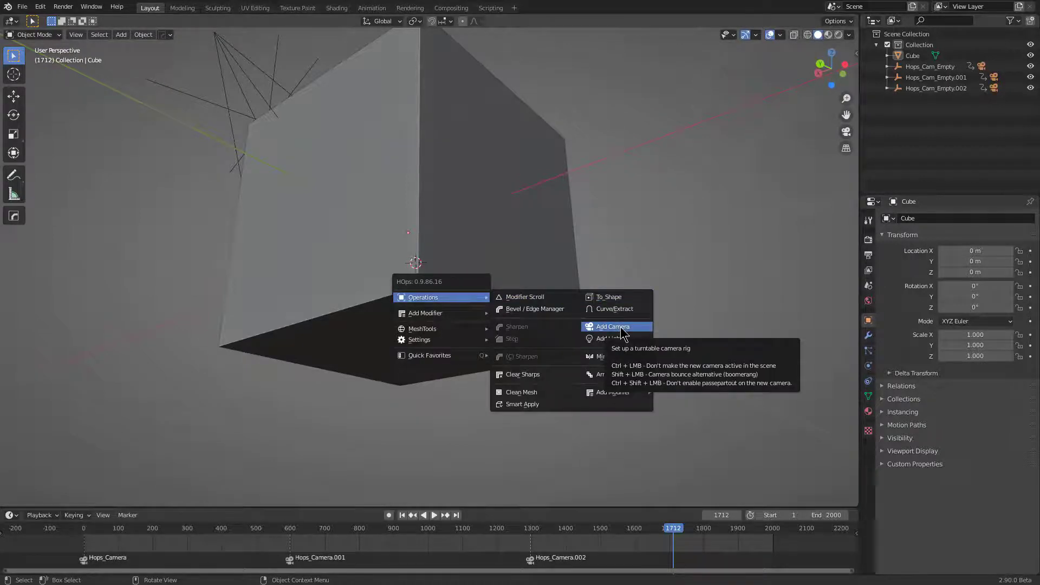
click(621, 330)
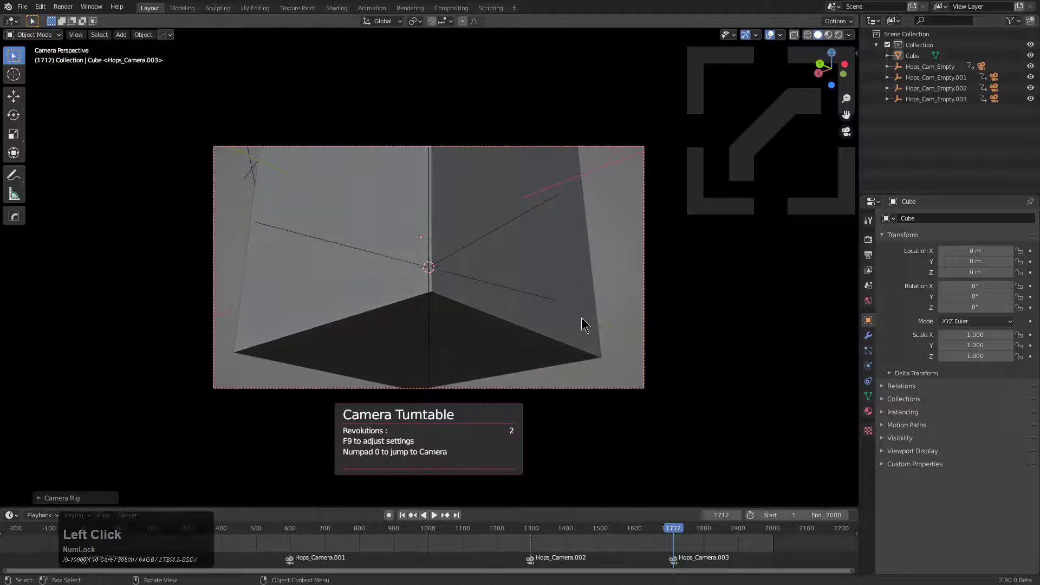
right_click(685, 542)
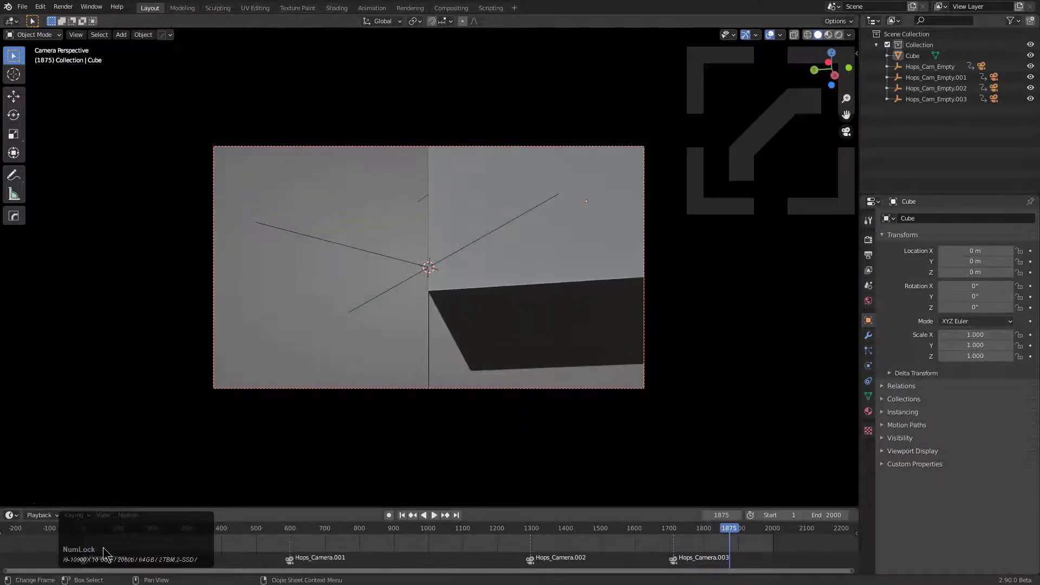
right_click(735, 544)
Leave the camera and orbit to a front orthographic view of the cube
middle_click(520, 294)
scroll(down, 3)
middle_click(529, 329)
scroll(up, 3)
key(KP_1)
key(c)
scroll(up, 3)
middle_click(550, 342)
scroll(down, 3)
middle_click(387, 327)
scroll(up, 3)
middle_click(434, 266)
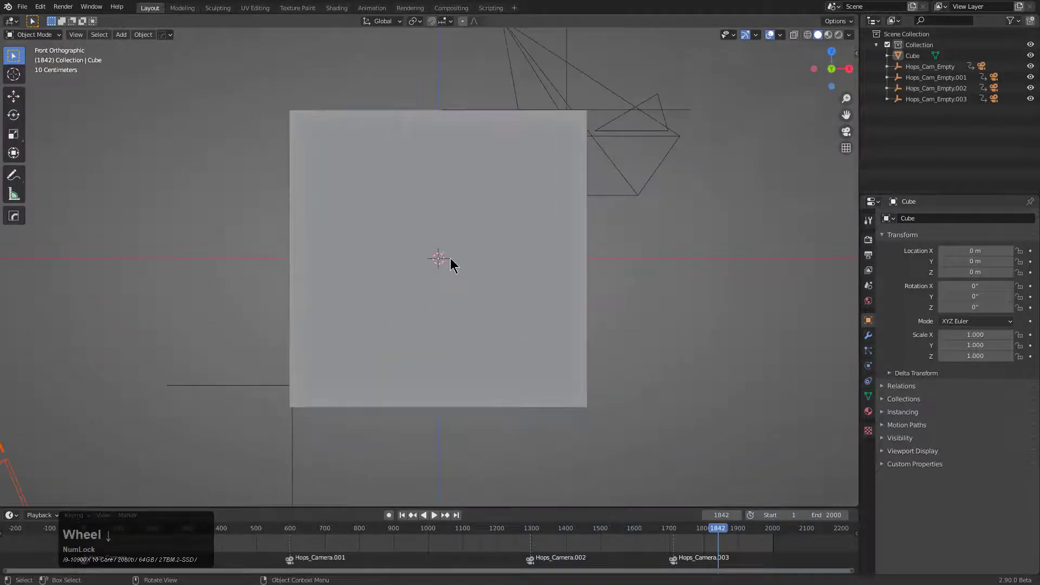
Add a fifth HardOps turntable camera marked at frame 1842
scroll(down, 3)
key(alt+v)
click(386, 301)
scroll(down, 3)
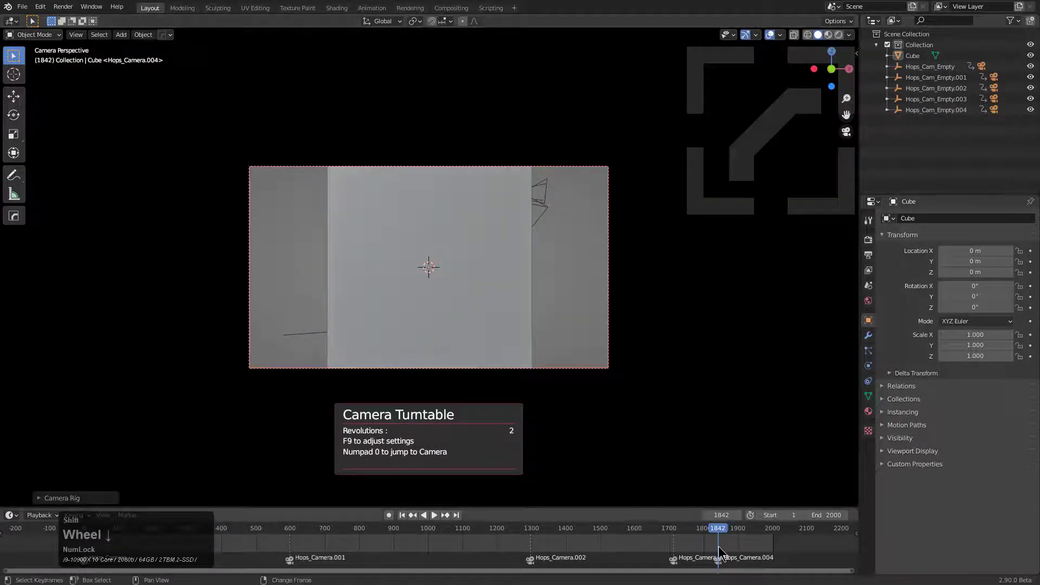
Select the Hops_Camera marker and slide it toward the end of the timeline, reaching frame 1951
right_click(723, 548)
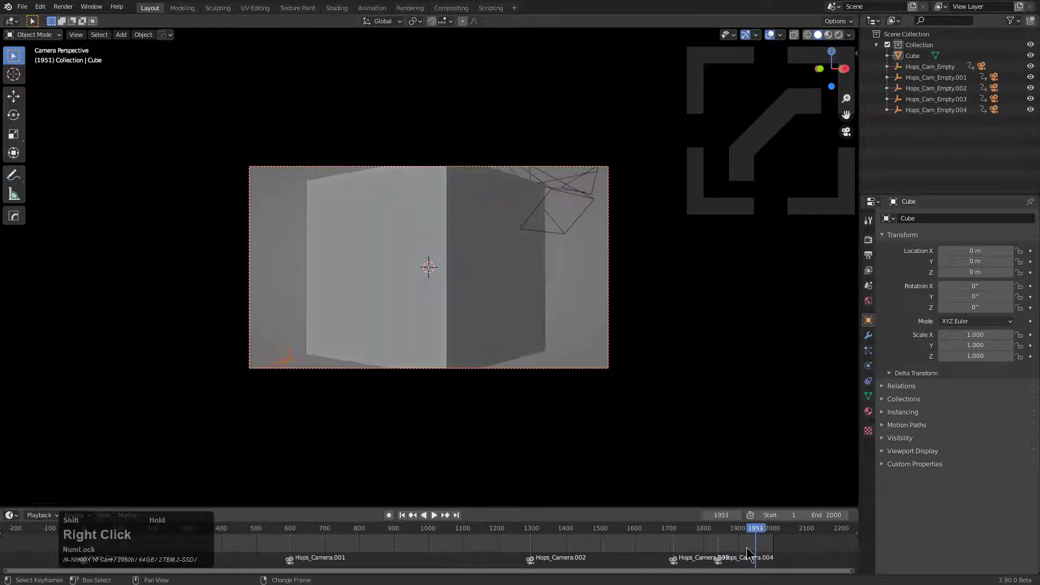
click(86, 561)
key(shift+d)
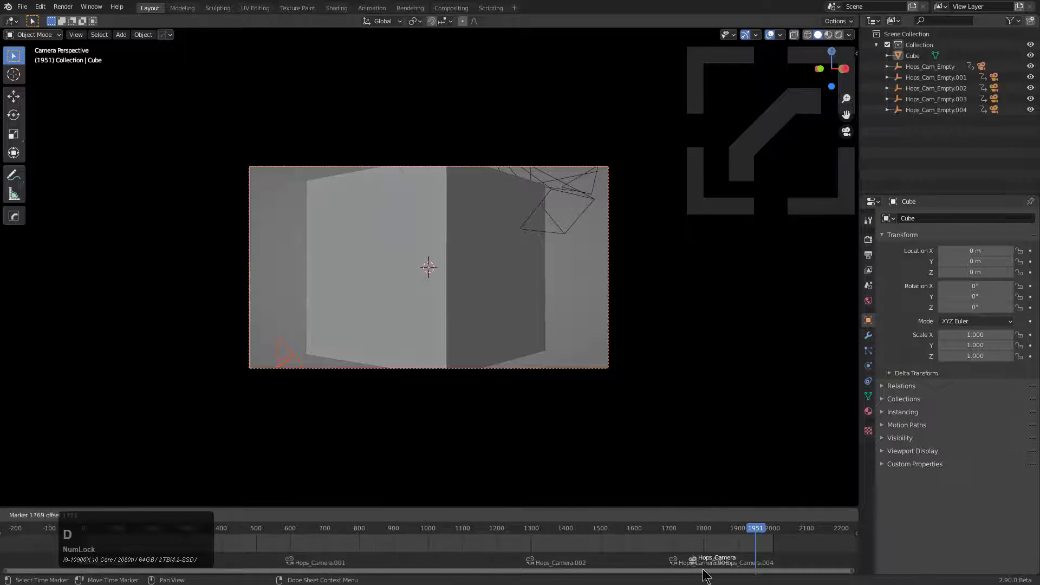